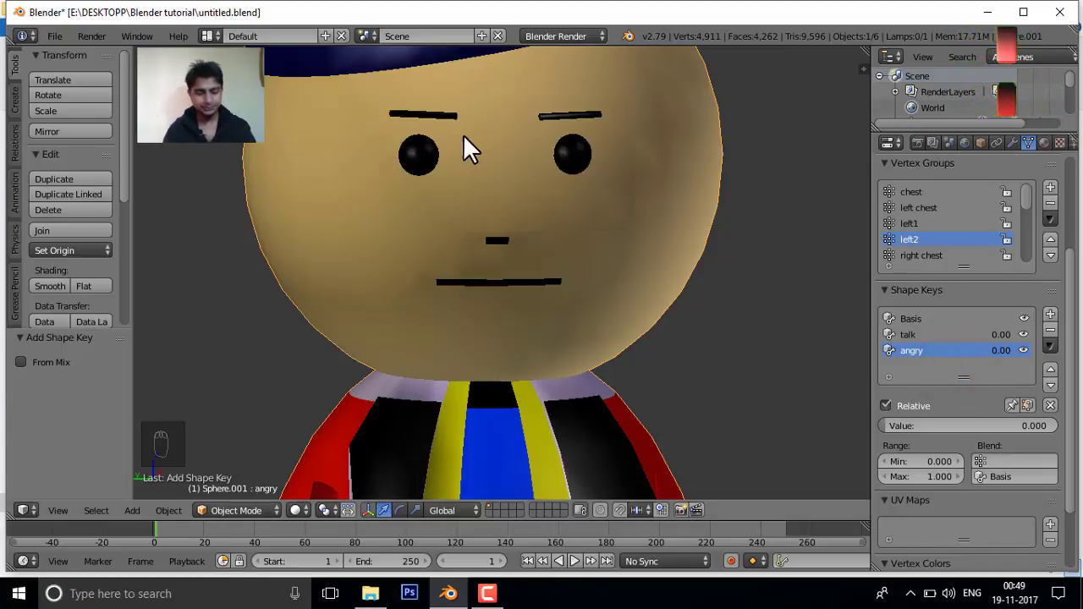
# Step: Enter Edit Mode on the head with the angry shape key active and select the mouth vertices
pyautogui.moveTo(476, 148); pyautogui.dragTo(454, 185)
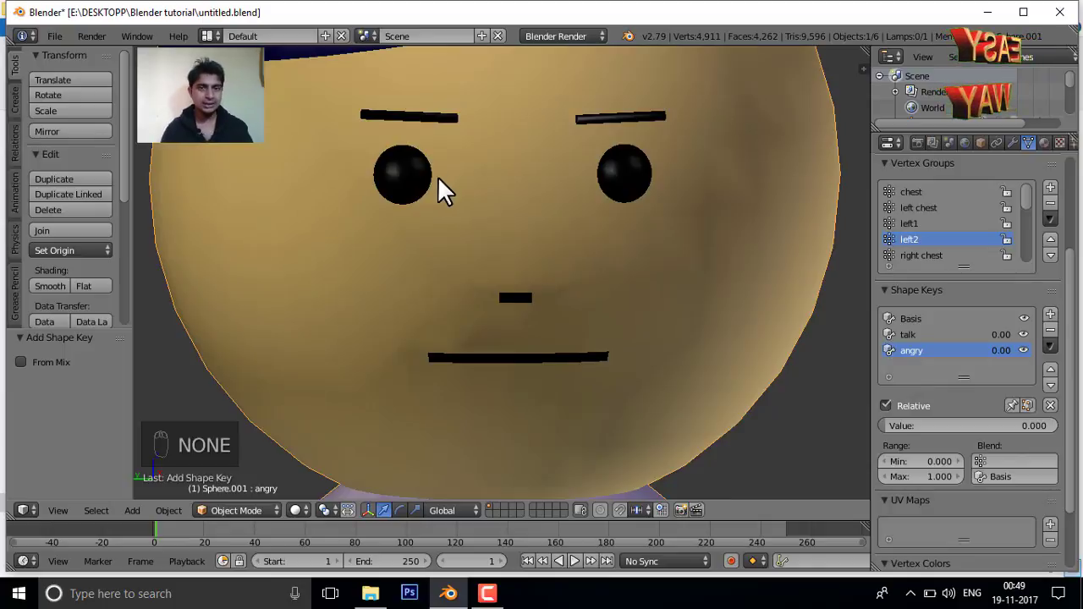
pyautogui.press('Tab')
pyautogui.click(414, 114)
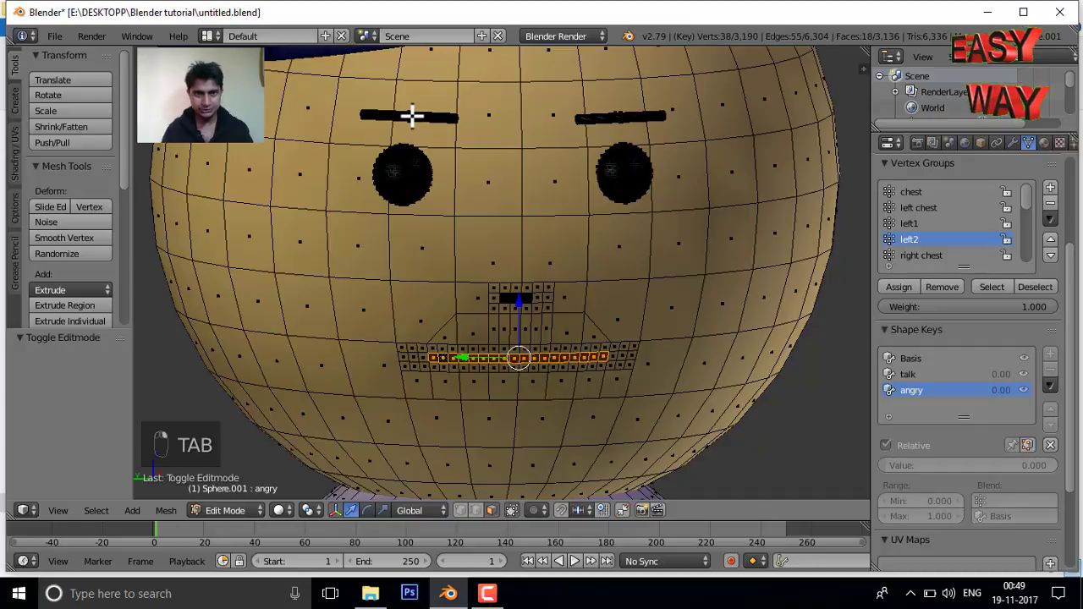
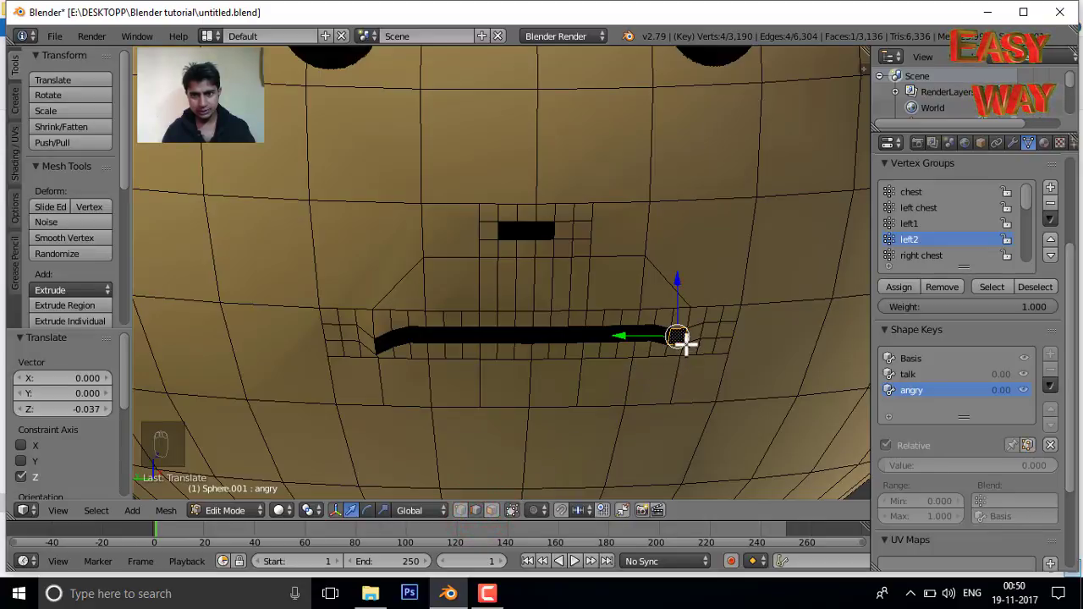
# Step: Pull the right mouth corner vertex straight down along one axis to form the angry frown
pyautogui.click(687, 282)
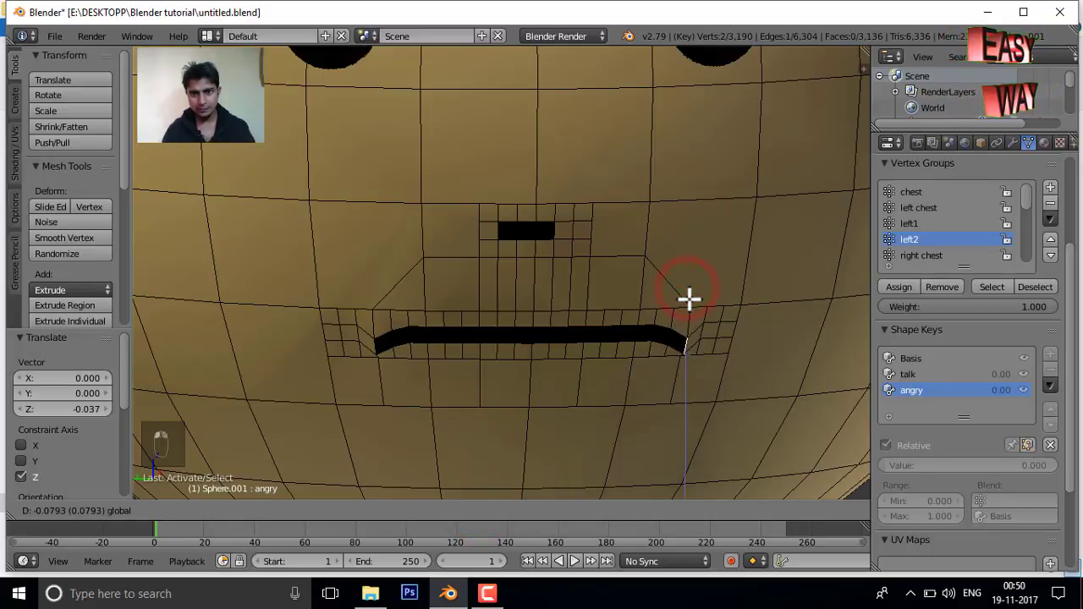
pyautogui.middleClick(688, 293)
pyautogui.moveTo(689, 299); pyautogui.dragTo(436, 307)
pyautogui.press('Tab')
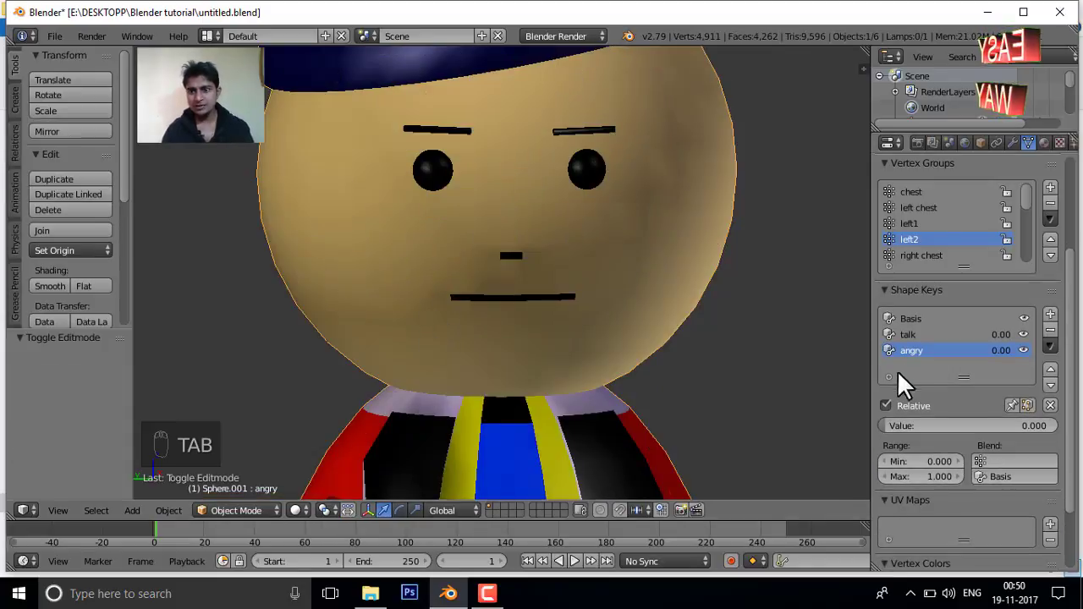
pyautogui.moveTo(895, 434); pyautogui.dragTo(797, 338)
pyautogui.moveTo(678, 287); pyautogui.dragTo(831, 439)
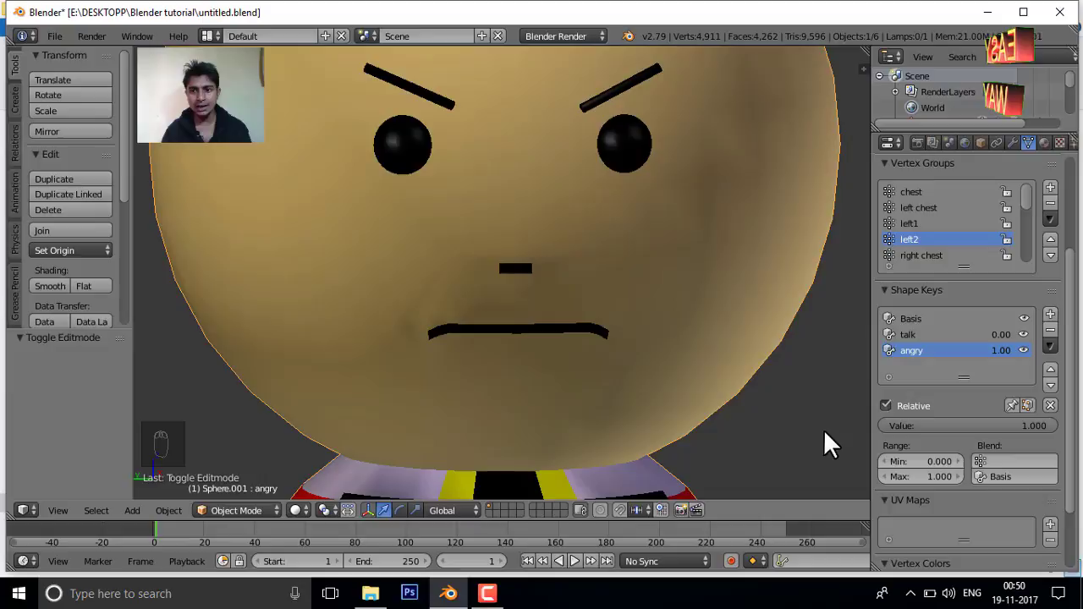
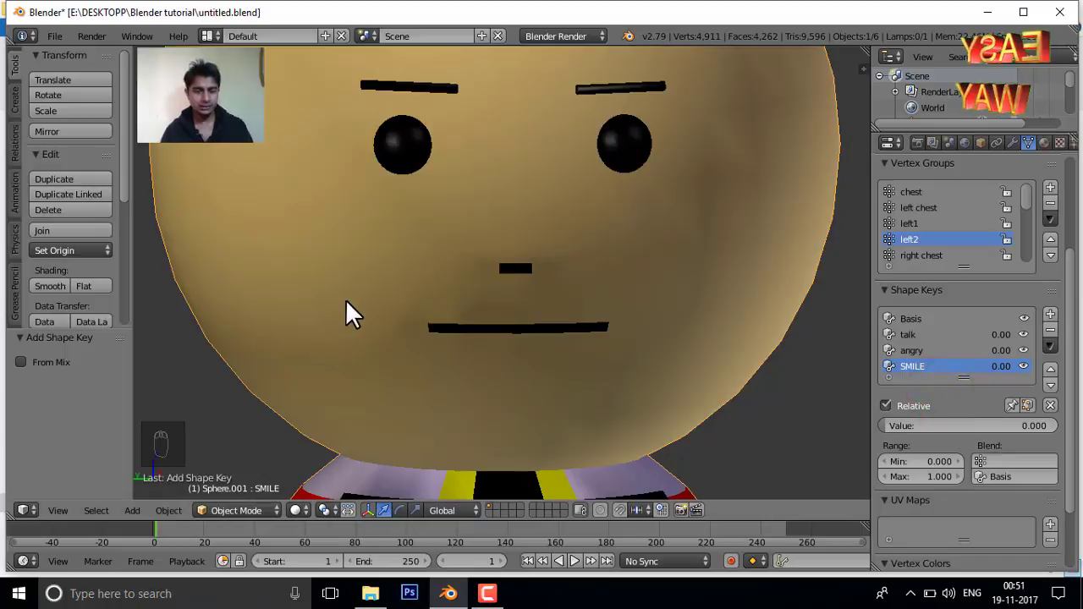
# Step: Add the SMILE shape key and enter Edit Mode to sculpt it
pyautogui.moveTo(369, 301); pyautogui.dragTo(371, 302)
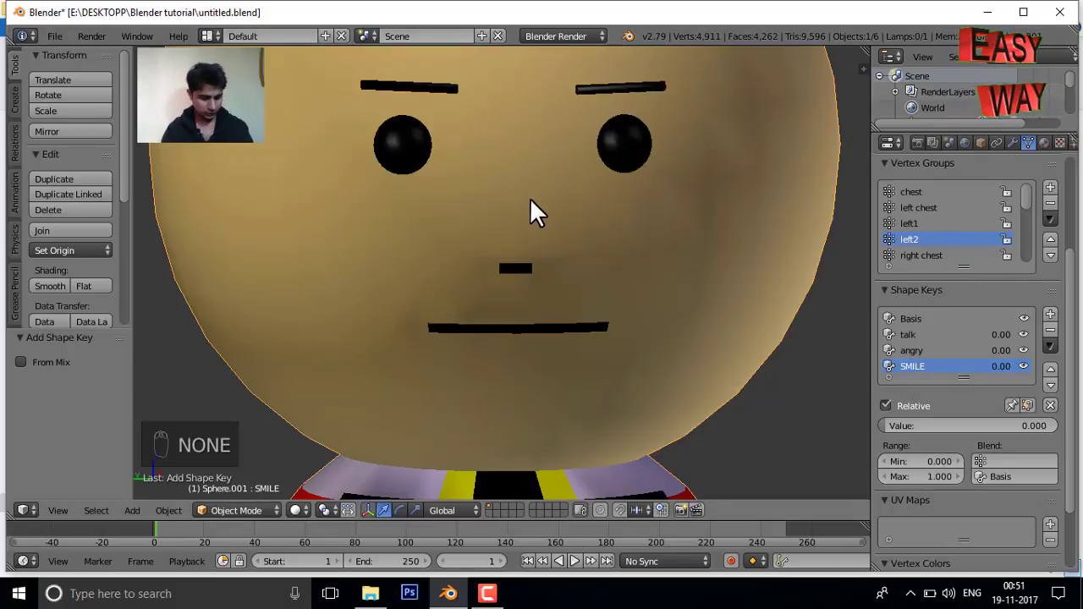
pyautogui.press('Tab')
# Step: Select the whole first eyebrow with select-linked and rotate it to a new tilt
pyautogui.rightClick(611, 79)
pyautogui.middleClick(616, 79)
pyautogui.press('l')
pyautogui.press('l')
pyautogui.press('r')
pyautogui.click(630, 201)
# Step: Select and rotate the second eyebrow to match, then bring the mouth into view
pyautogui.click(365, 86)
pyautogui.rightClick(365, 86)
pyautogui.middleClick(365, 87)
pyautogui.rightClick(366, 86)
pyautogui.press('l')
pyautogui.press('l')
pyautogui.press('r')
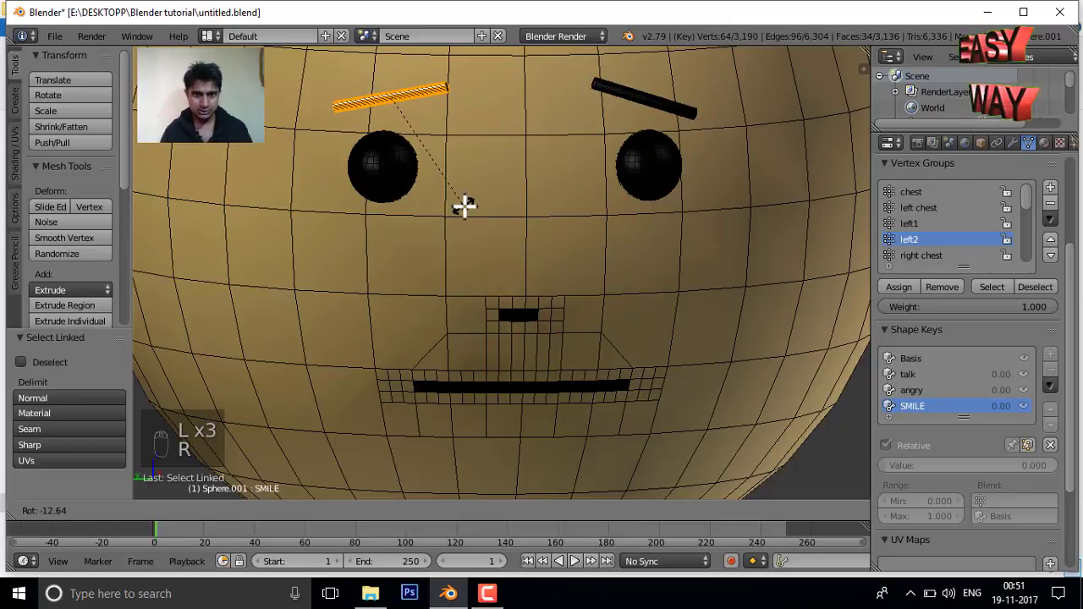
pyautogui.click(419, 376)
pyautogui.middleClick(419, 375)
pyautogui.moveTo(386, 437); pyautogui.dragTo(373, 412)
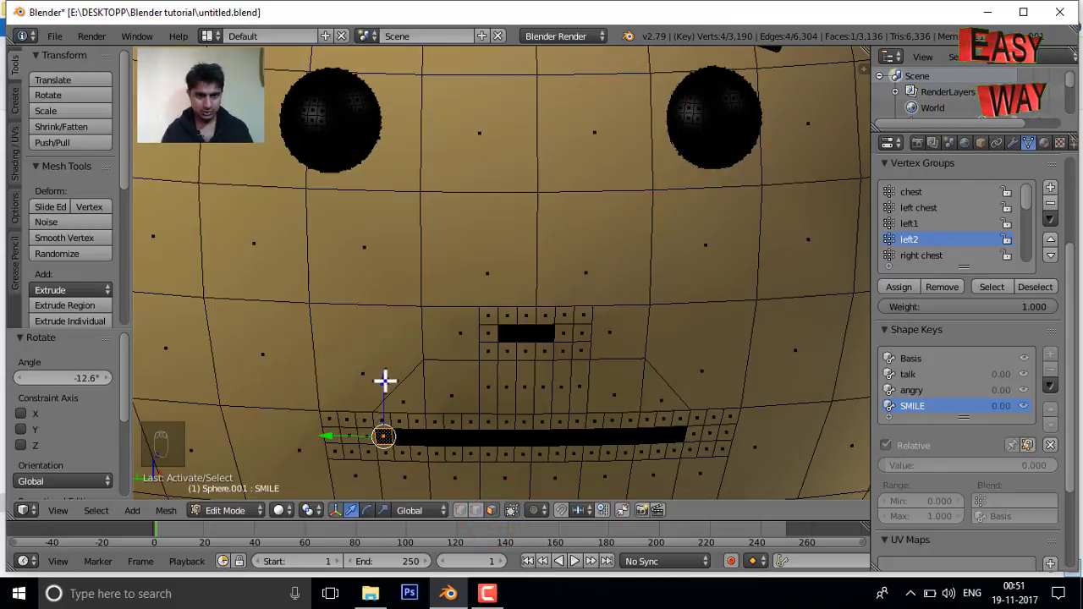
# Step: Adjust the mesh selection mode and viewport display for editing the mouth
pyautogui.moveTo(386, 377); pyautogui.dragTo(468, 516)
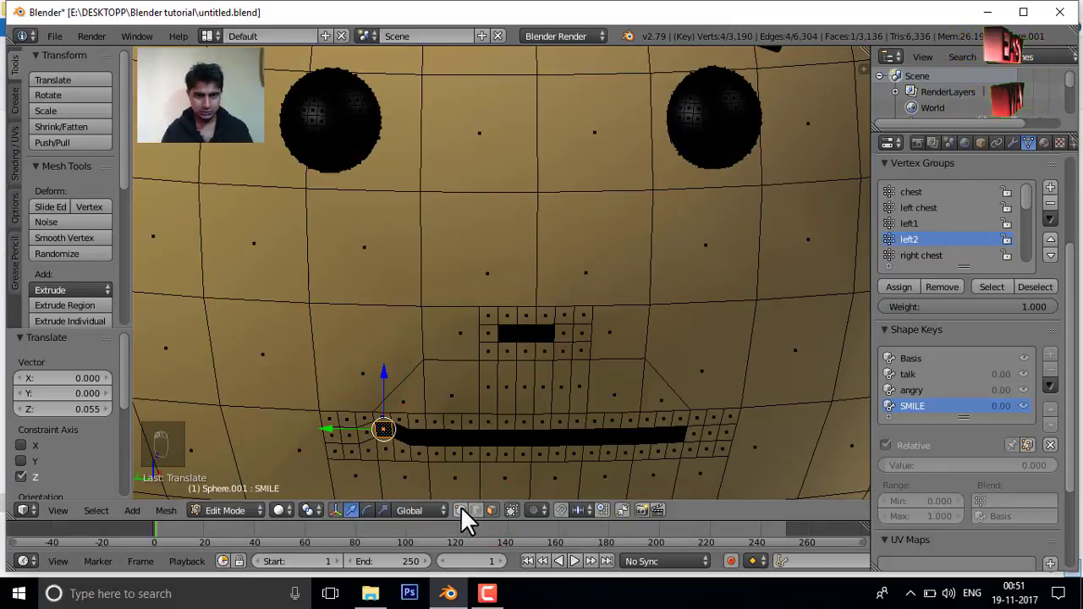
pyautogui.click(367, 417)
pyautogui.moveTo(367, 417); pyautogui.dragTo(377, 370)
pyautogui.middleClick(377, 376)
pyautogui.click(376, 375)
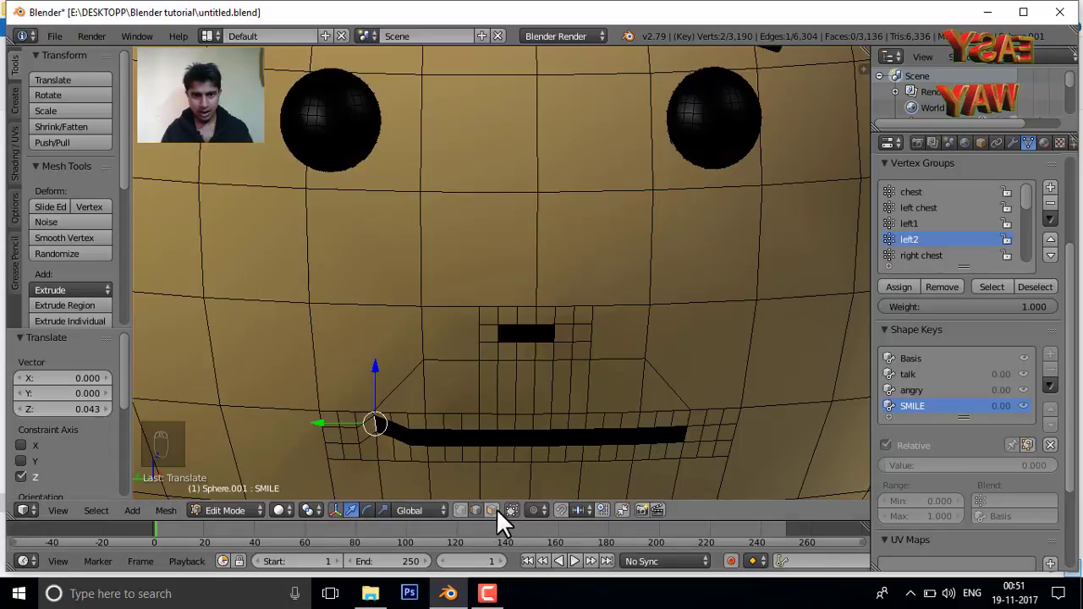
# Step: Select the right mouth corner vertex and lift it upward into a curved smile
pyautogui.moveTo(504, 518); pyautogui.dragTo(678, 364)
pyautogui.moveTo(683, 429); pyautogui.dragTo(682, 378)
pyautogui.moveTo(678, 371); pyautogui.dragTo(489, 543)
pyautogui.moveTo(489, 543); pyautogui.dragTo(483, 521)
pyautogui.moveTo(485, 519); pyautogui.dragTo(689, 427)
pyautogui.moveTo(688, 428); pyautogui.dragTo(688, 376)
pyautogui.rightClick(691, 369)
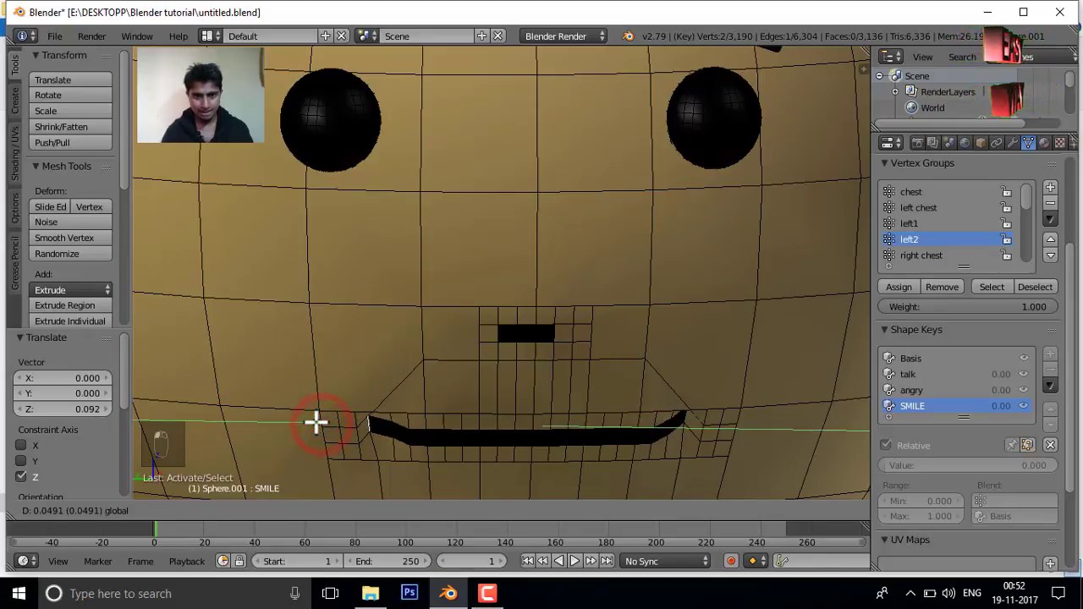
pyautogui.moveTo(686, 410); pyautogui.dragTo(714, 415)
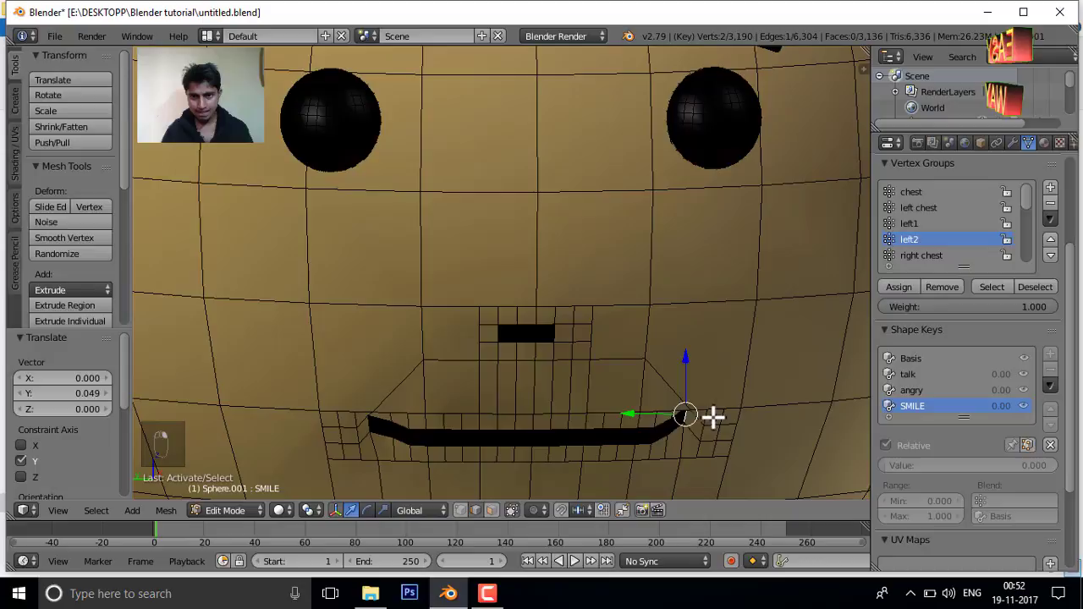
pyautogui.click(644, 411)
pyautogui.rightClick(644, 411)
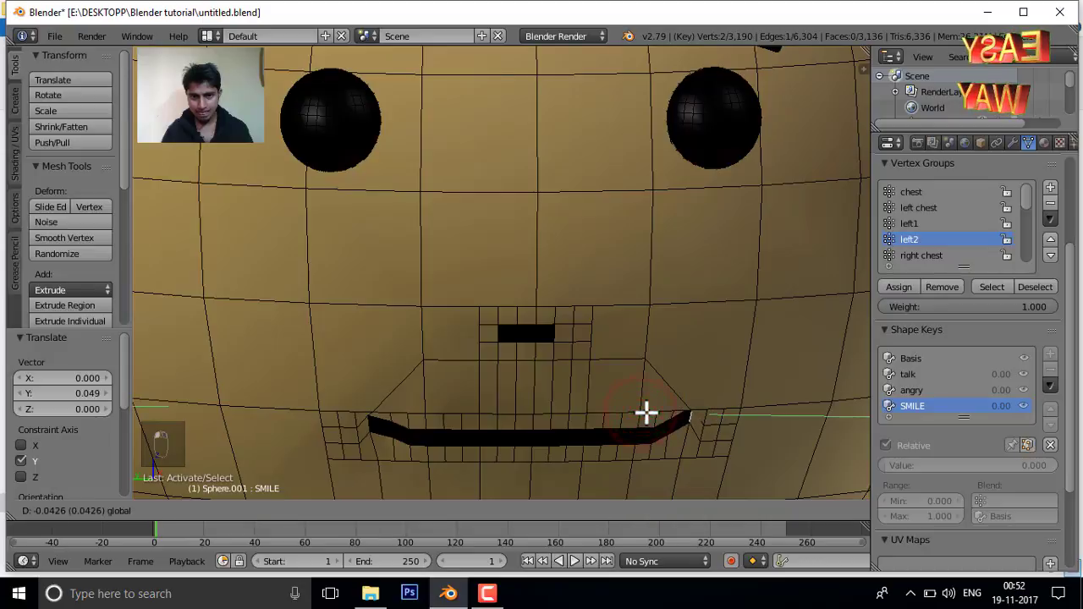
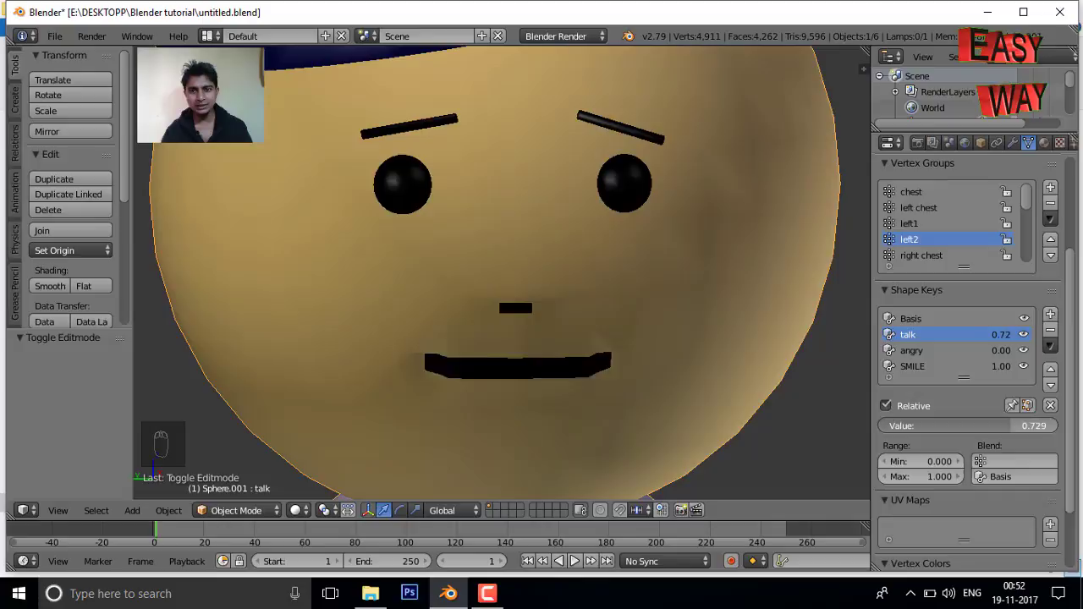
# Step: Preview talk partway open combined with angry at full strength
pyautogui.moveTo(779, 269); pyautogui.dragTo(562, 340)
pyautogui.middleClick(562, 340)
pyautogui.click(562, 340)
pyautogui.moveTo(1039, 405); pyautogui.dragTo(930, 361)
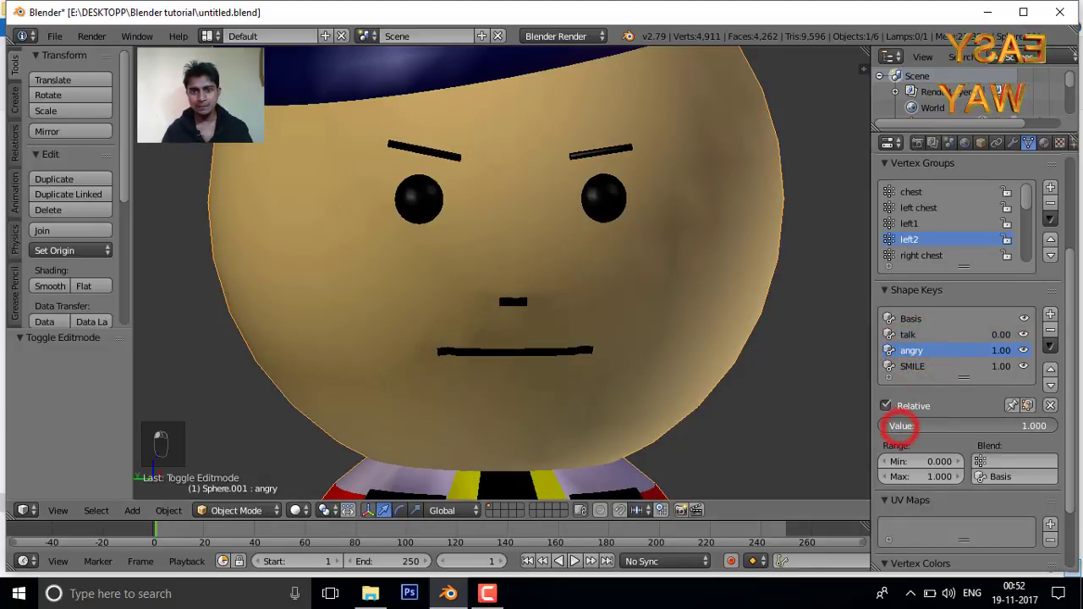
# Step: Reset the angry, SMILE and talk shape key values back to zero
pyautogui.moveTo(950, 379); pyautogui.dragTo(932, 343)
pyautogui.moveTo(932, 341); pyautogui.dragTo(920, 362)
pyautogui.moveTo(924, 358); pyautogui.dragTo(924, 343)
pyautogui.moveTo(926, 343); pyautogui.dragTo(428, 306)
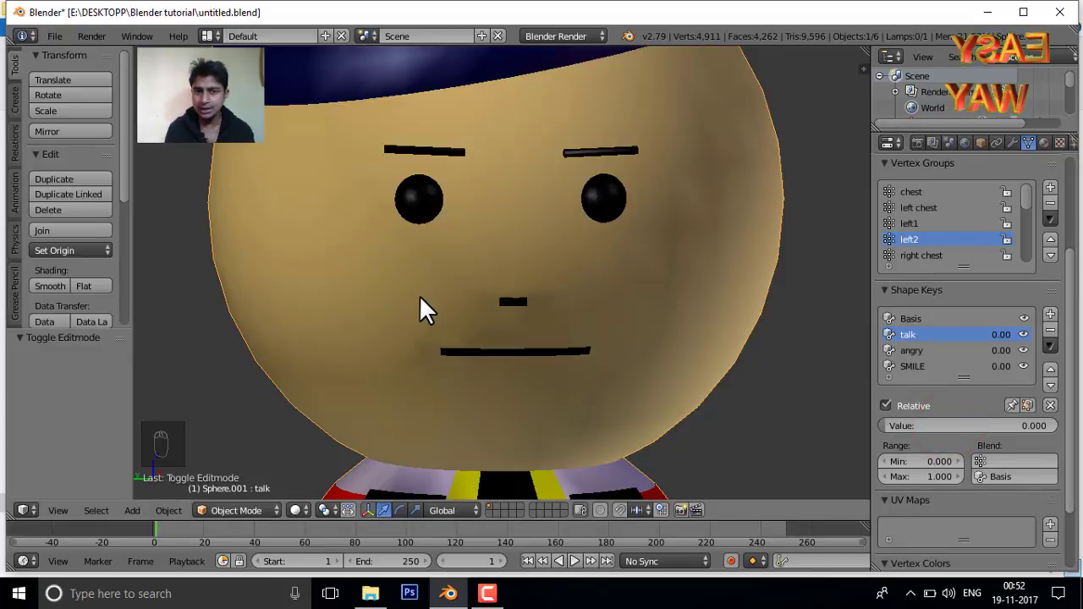